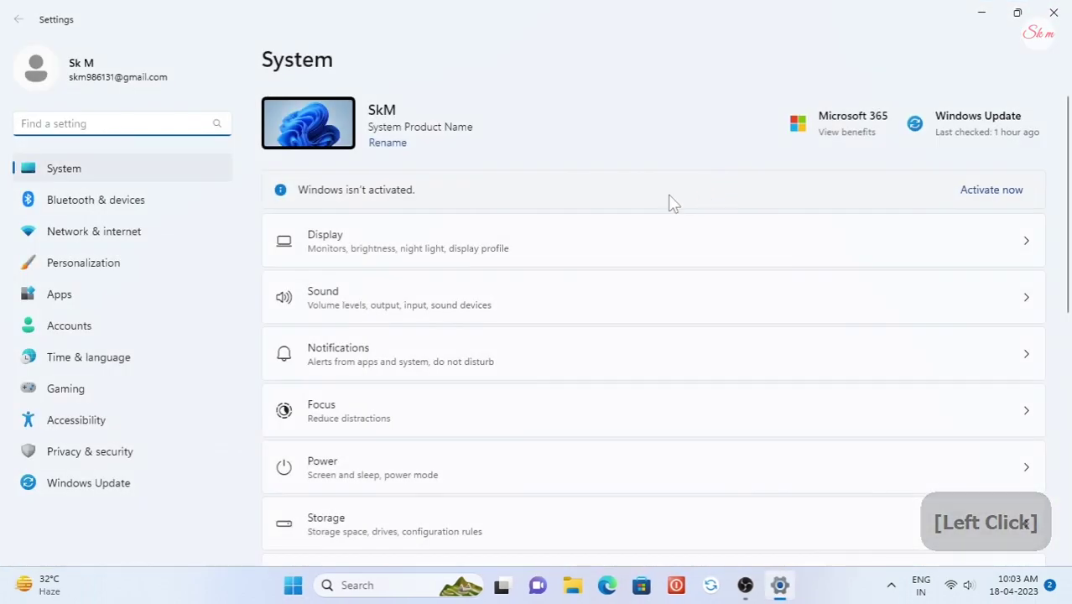
# Step: Go to Bluetooth & devices and reach the Mouse settings page
pyautogui.click(137, 200)
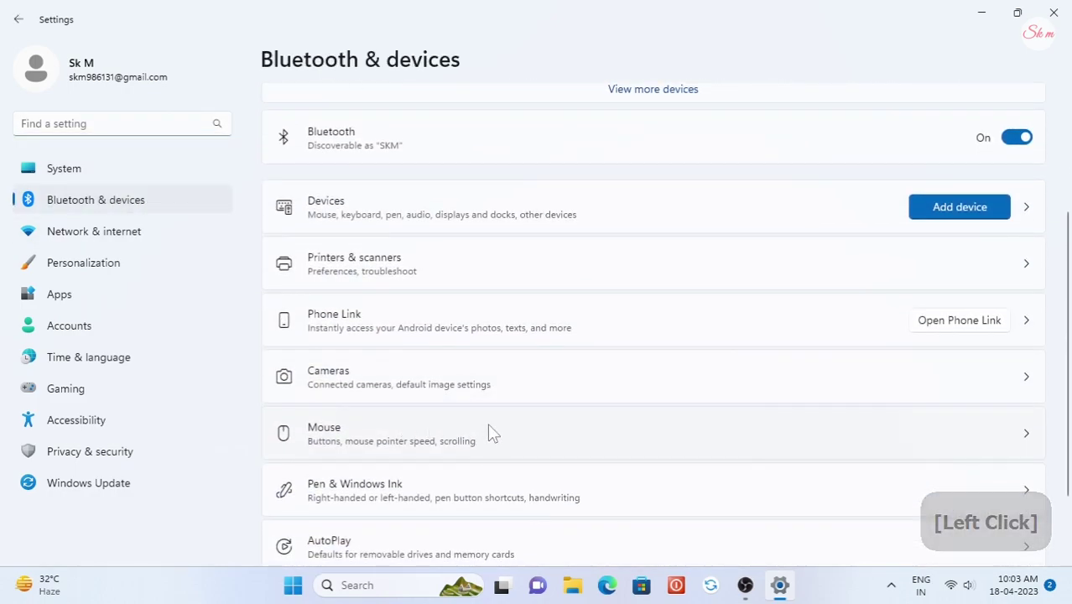
pyautogui.click(424, 433)
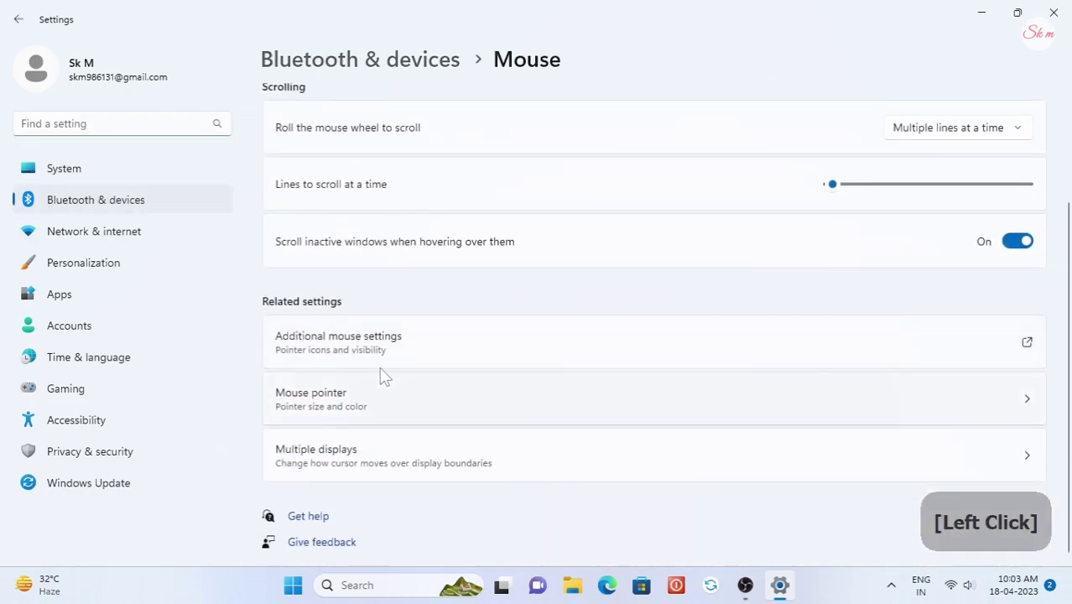
# Step: In Mouse Properties Pointers, browse and choose the cross cursor for Normal Select
pyautogui.click(447, 346)
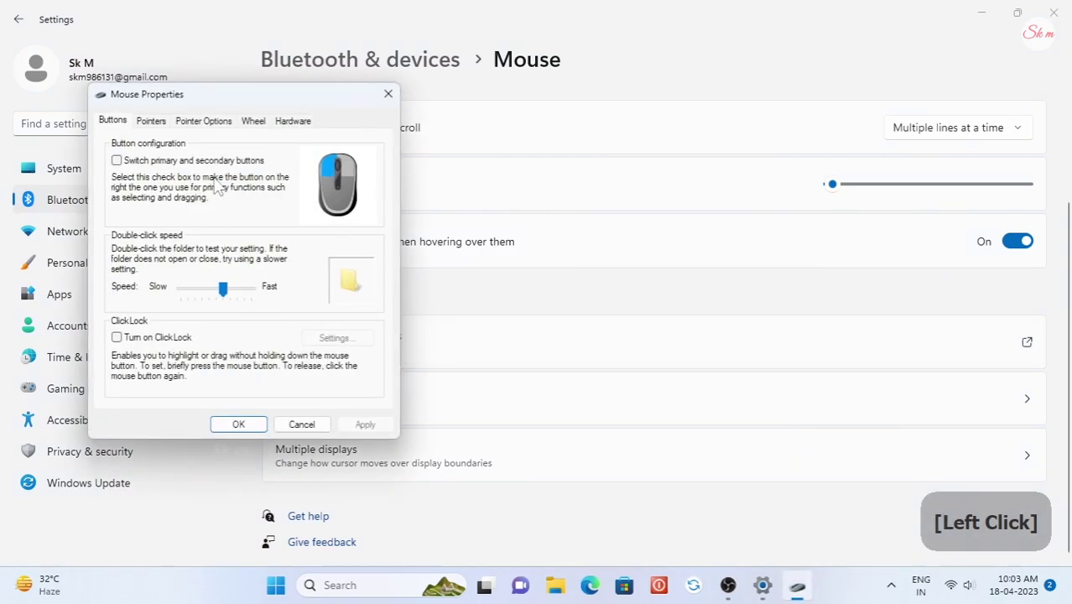
pyautogui.click(342, 383)
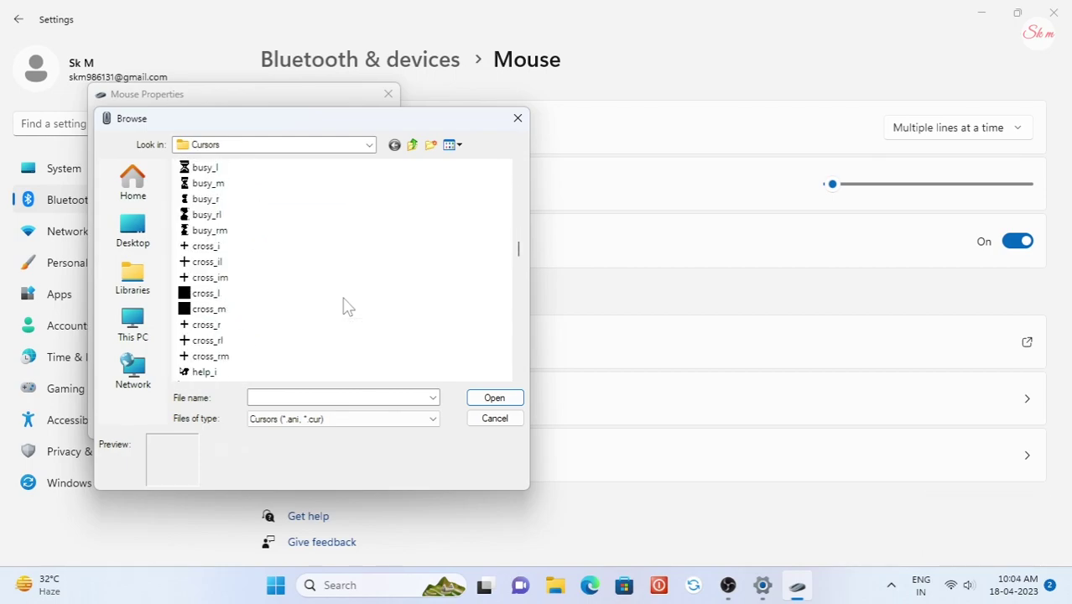
pyautogui.click(257, 282)
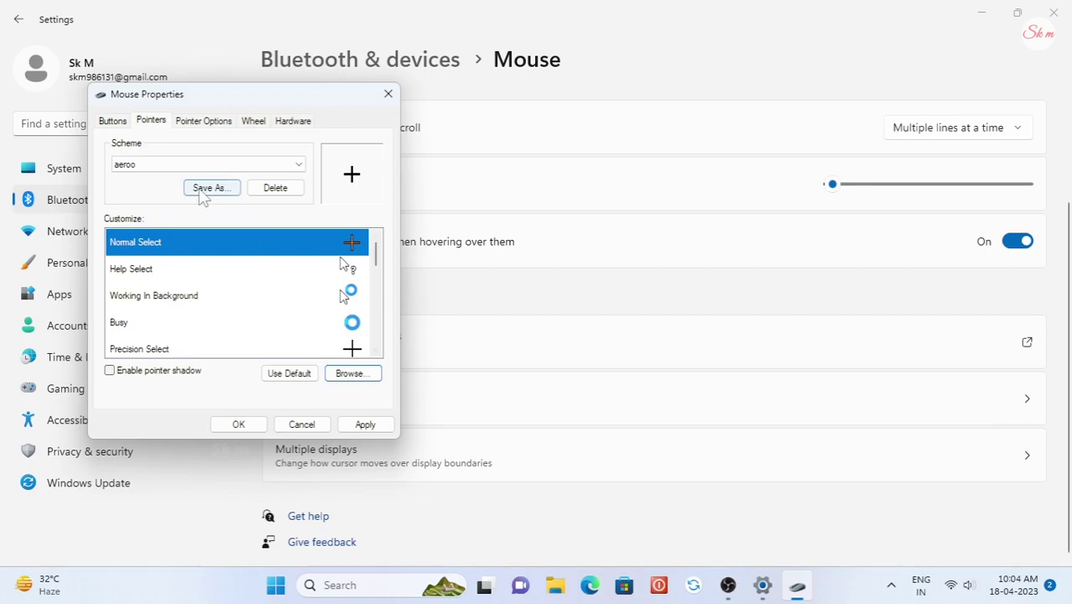
# Step: Save the pointers as a new scheme named cross and confirm with OK
pyautogui.doubleClick(201, 194)
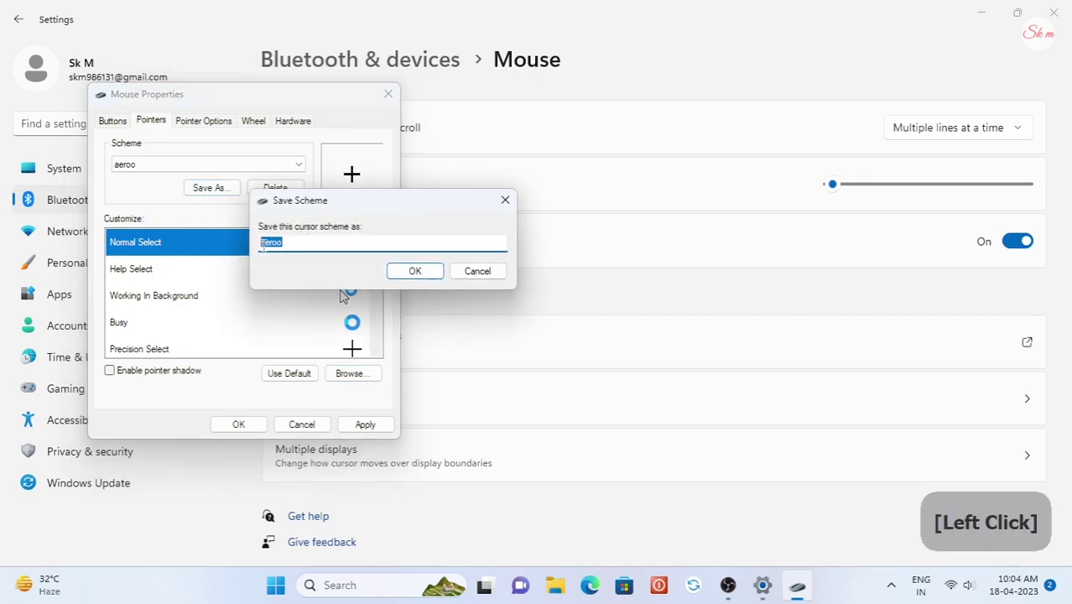
pyautogui.press('BackSpace')
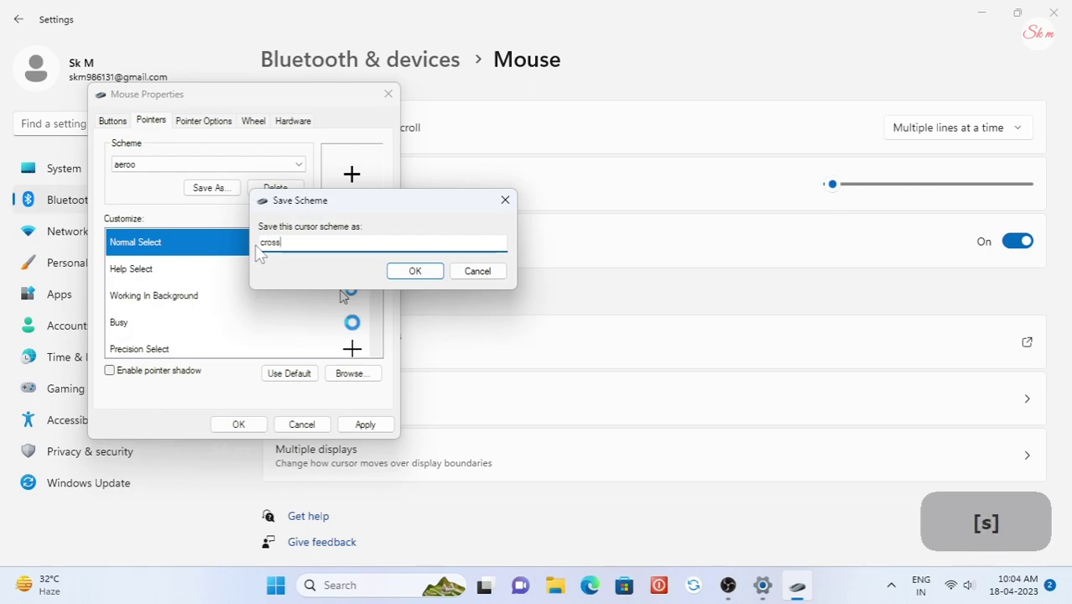
pyautogui.press('s')
pyautogui.click(410, 274)
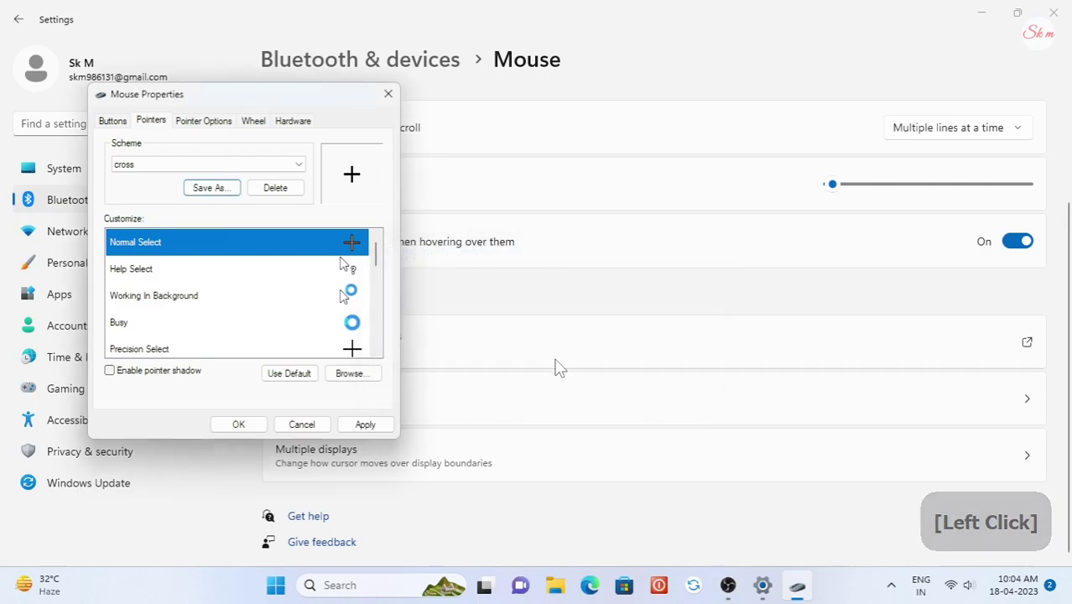